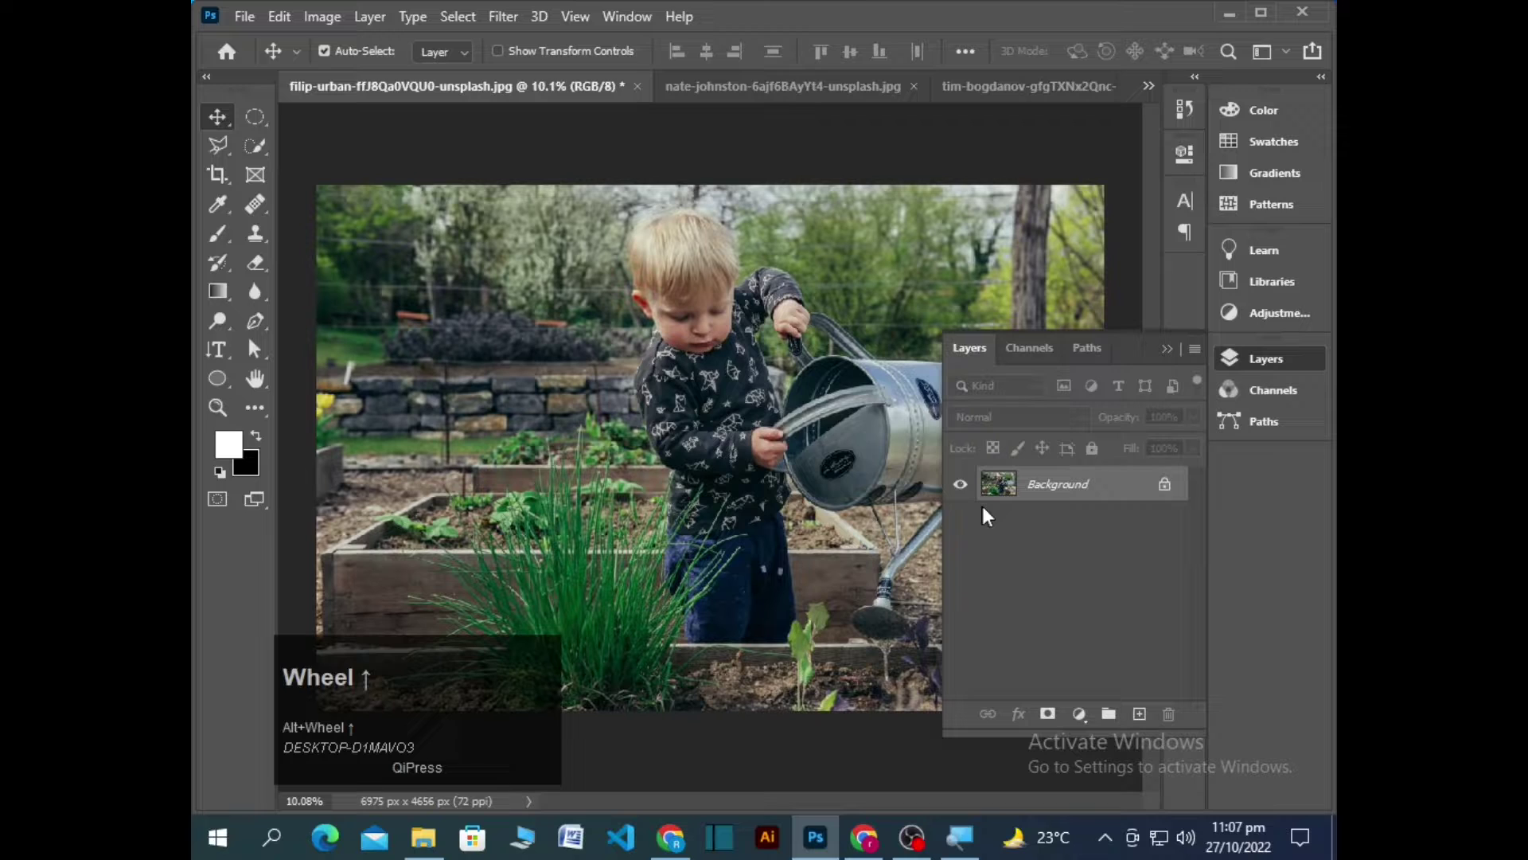
Add a Channel Mixer layer with Red output Red 0, Green +200, Blue -100 to turn the foliage orange
{"action": "scroll", "scroll_direction": "up", "scroll_amount": 3}
{"action": "key", "text": "super+="}
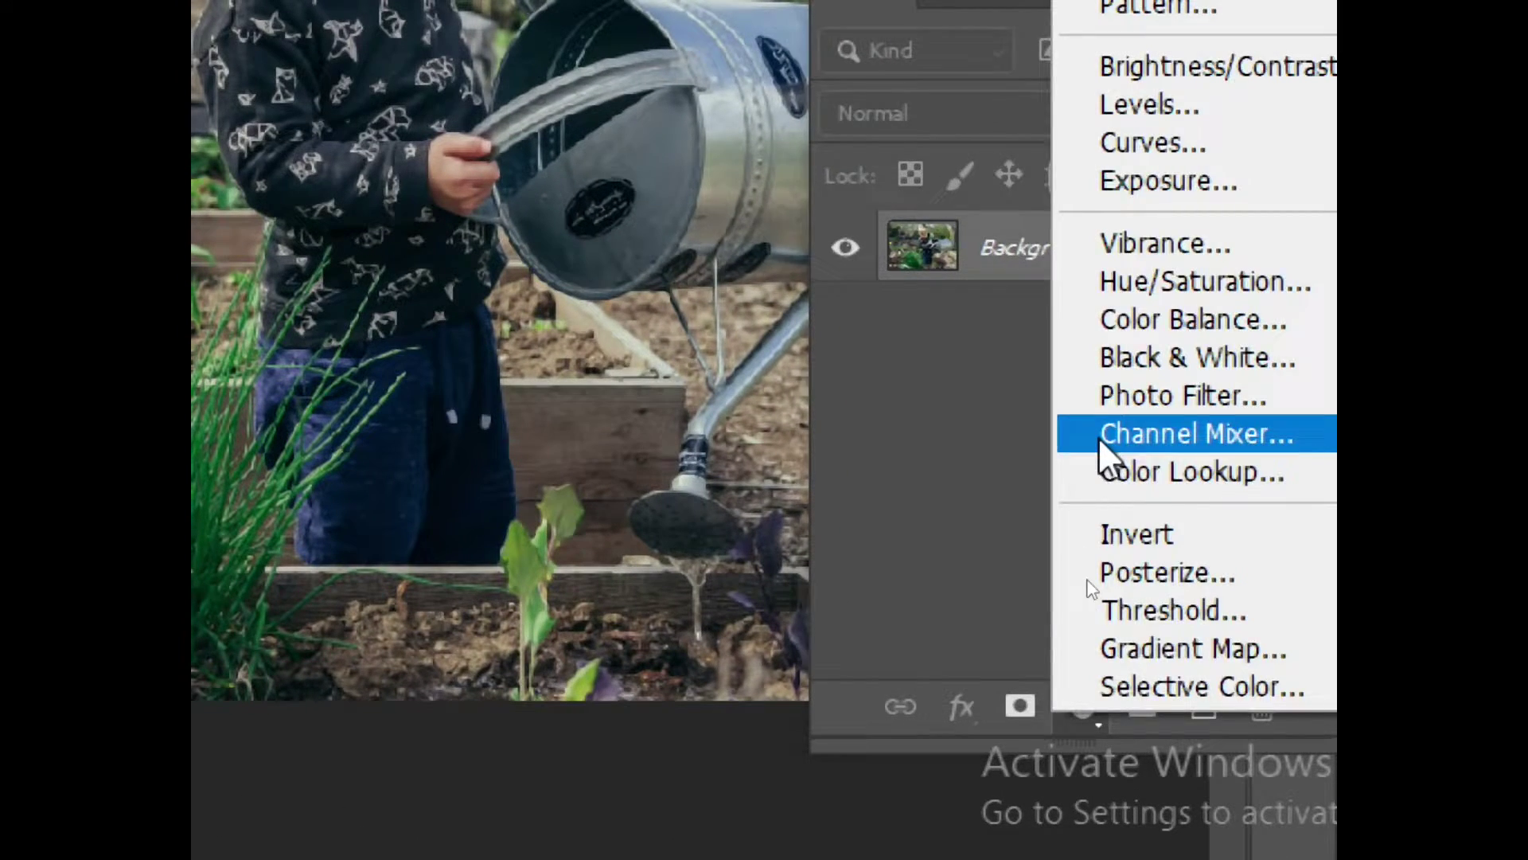
{"action": "key", "text": "super+-"}
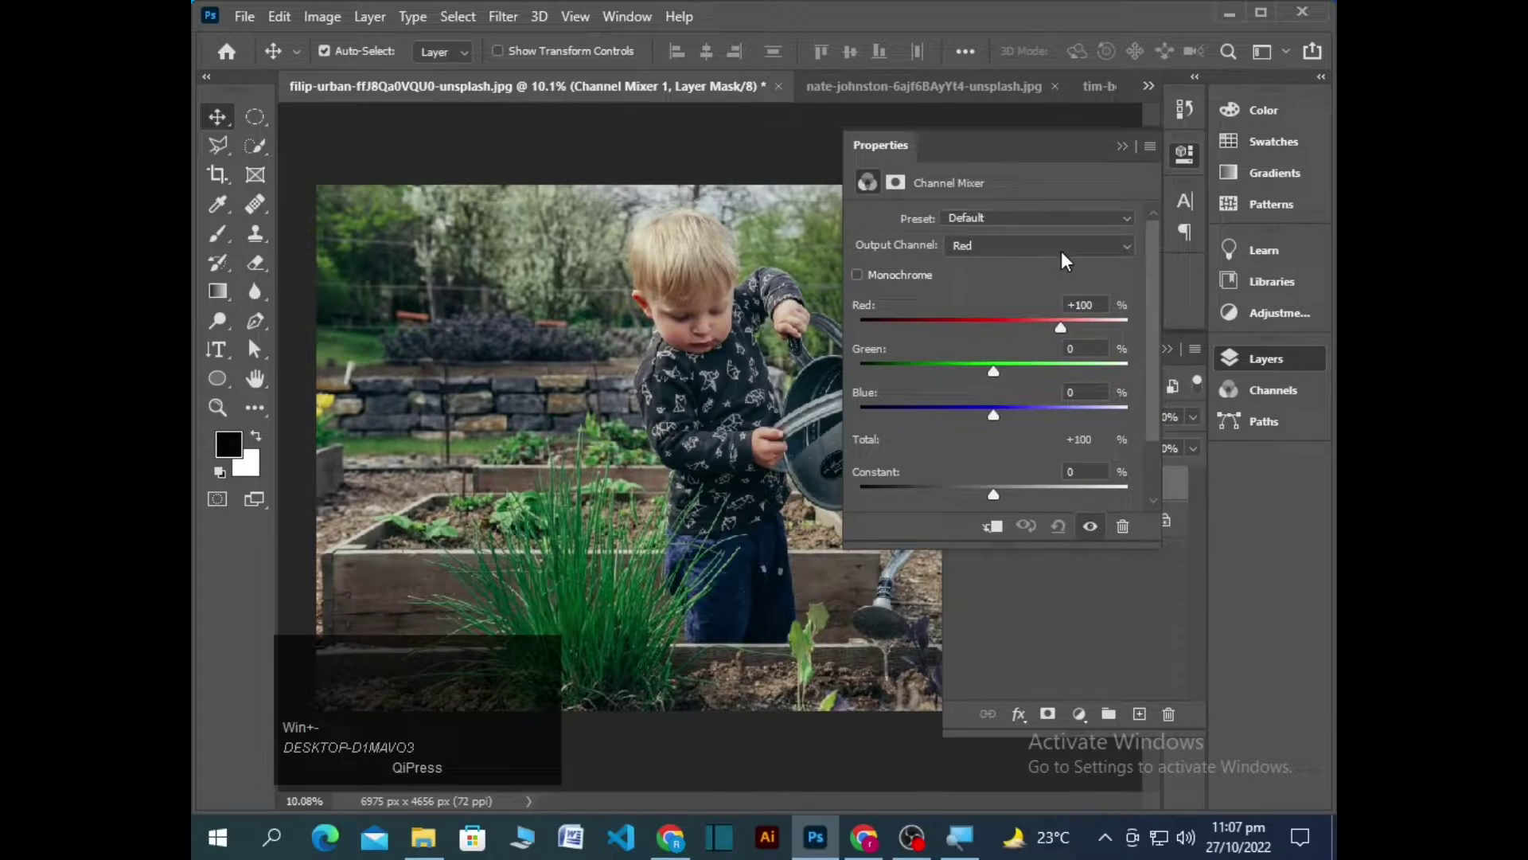
{"action": "left_click", "coordinate": [1072, 254]}
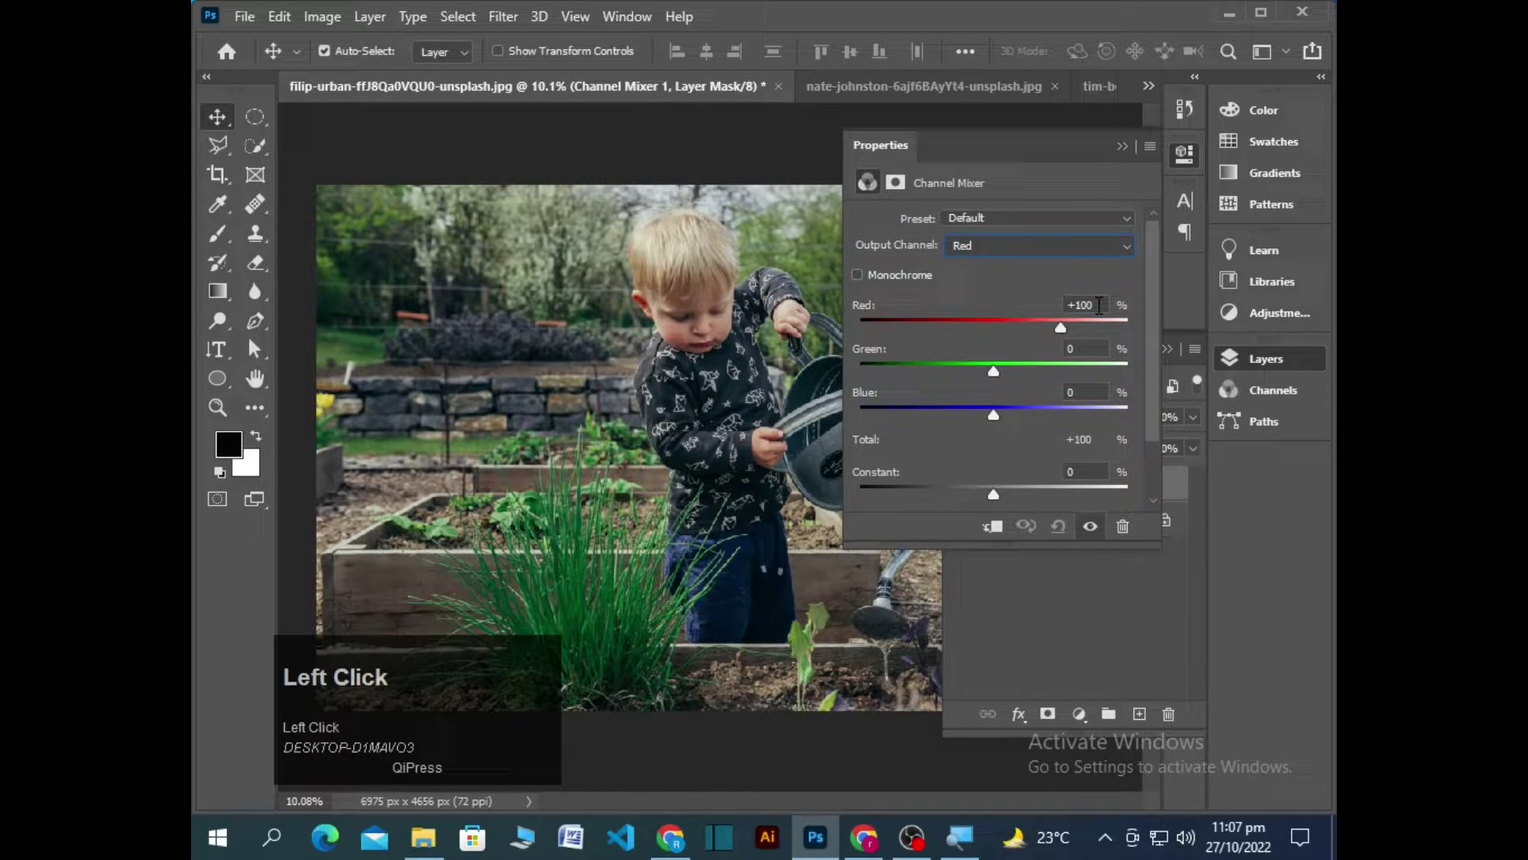
{"action": "left_click_drag", "start_coordinate": [1069, 336], "coordinate": [1126, 399]}
{"action": "key", "text": "super+="}
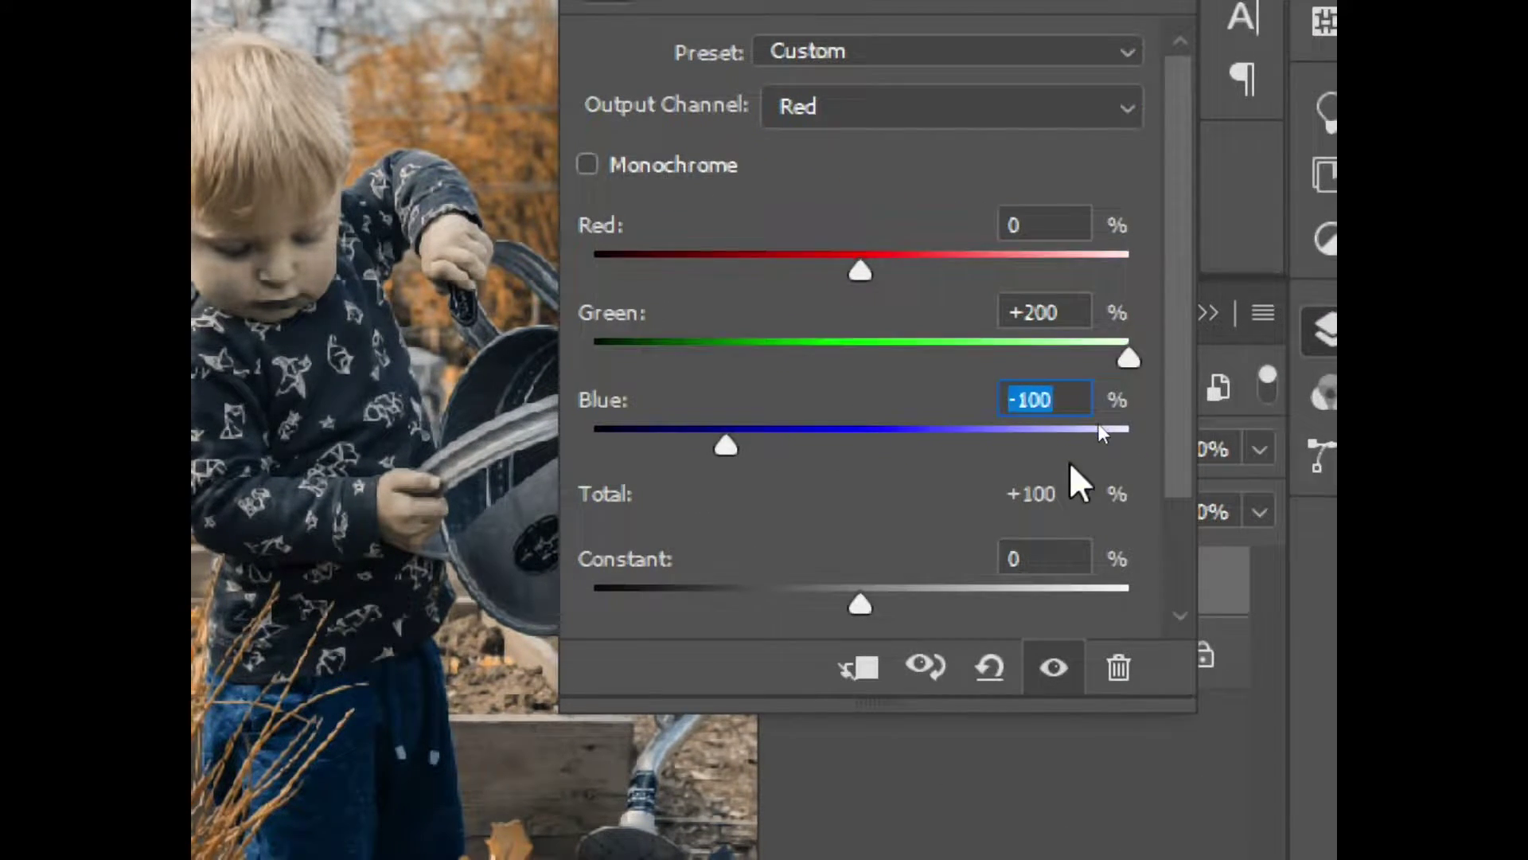
{"action": "key", "text": "super+-"}
{"action": "left_click", "coordinate": [1128, 149]}
Set the Channel Mixer layer's blend mode to Lighten
{"action": "key", "text": "super+="}
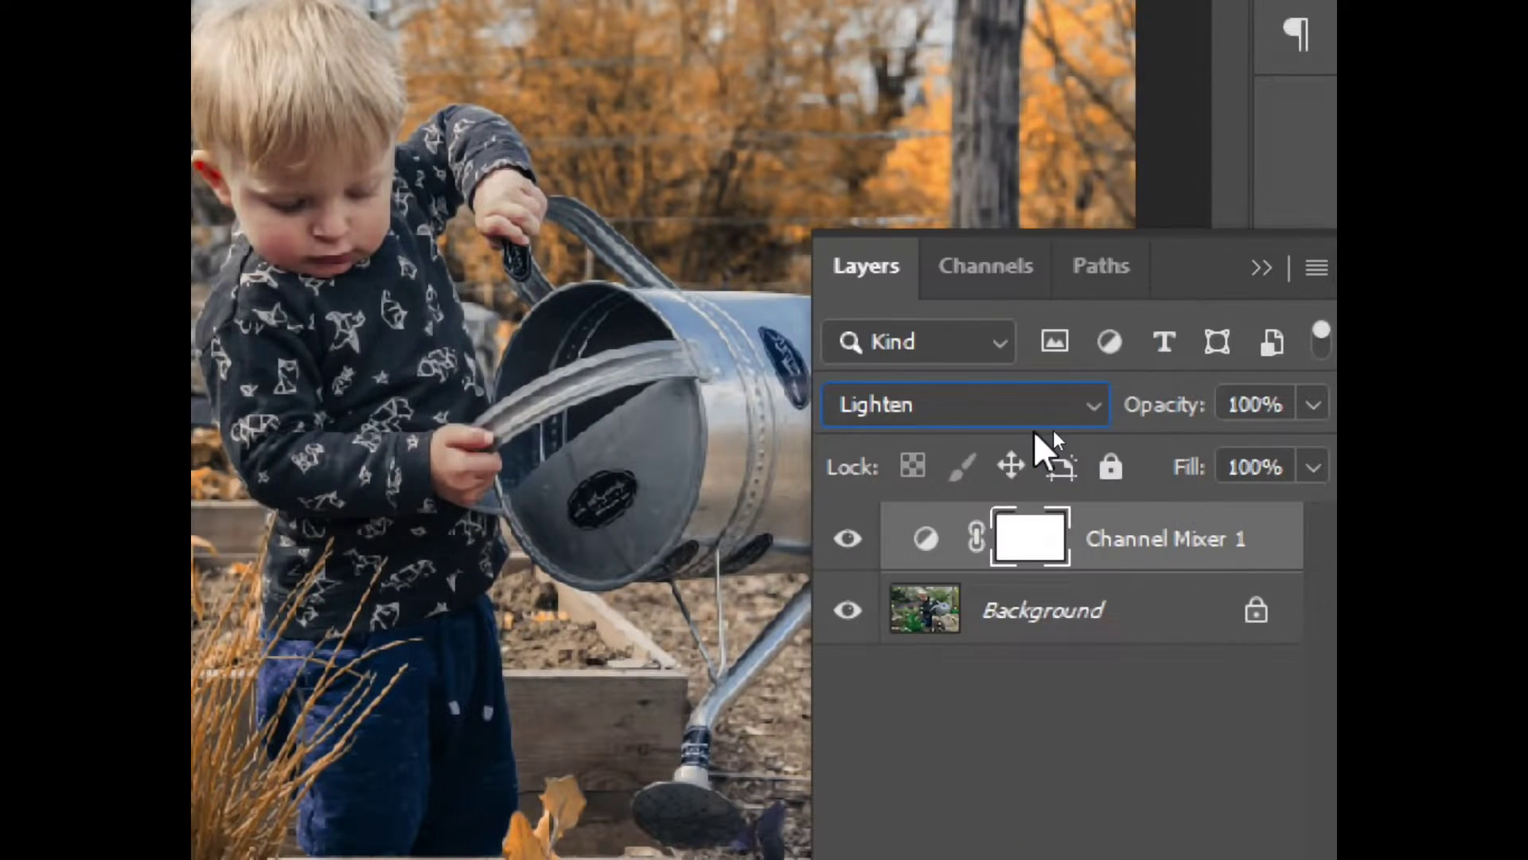
{"action": "key", "text": "super+-"}
{"action": "key", "text": "Return"}
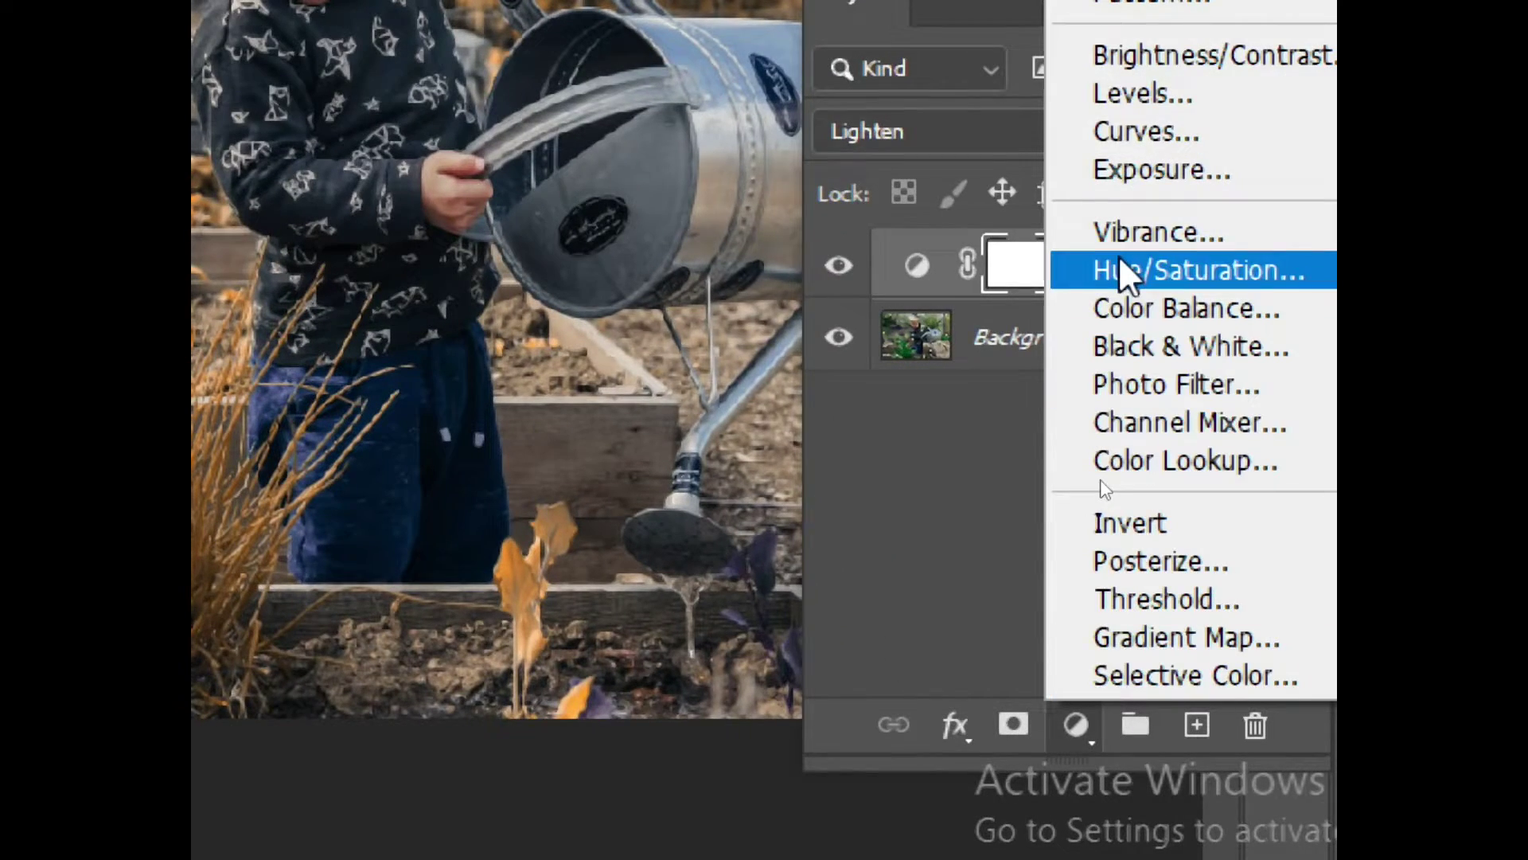
Add a Hue/Saturation layer shifting the Yellows hue negative toward a deeper red-orange
{"action": "key", "text": "super+-"}
{"action": "key", "text": "super+="}
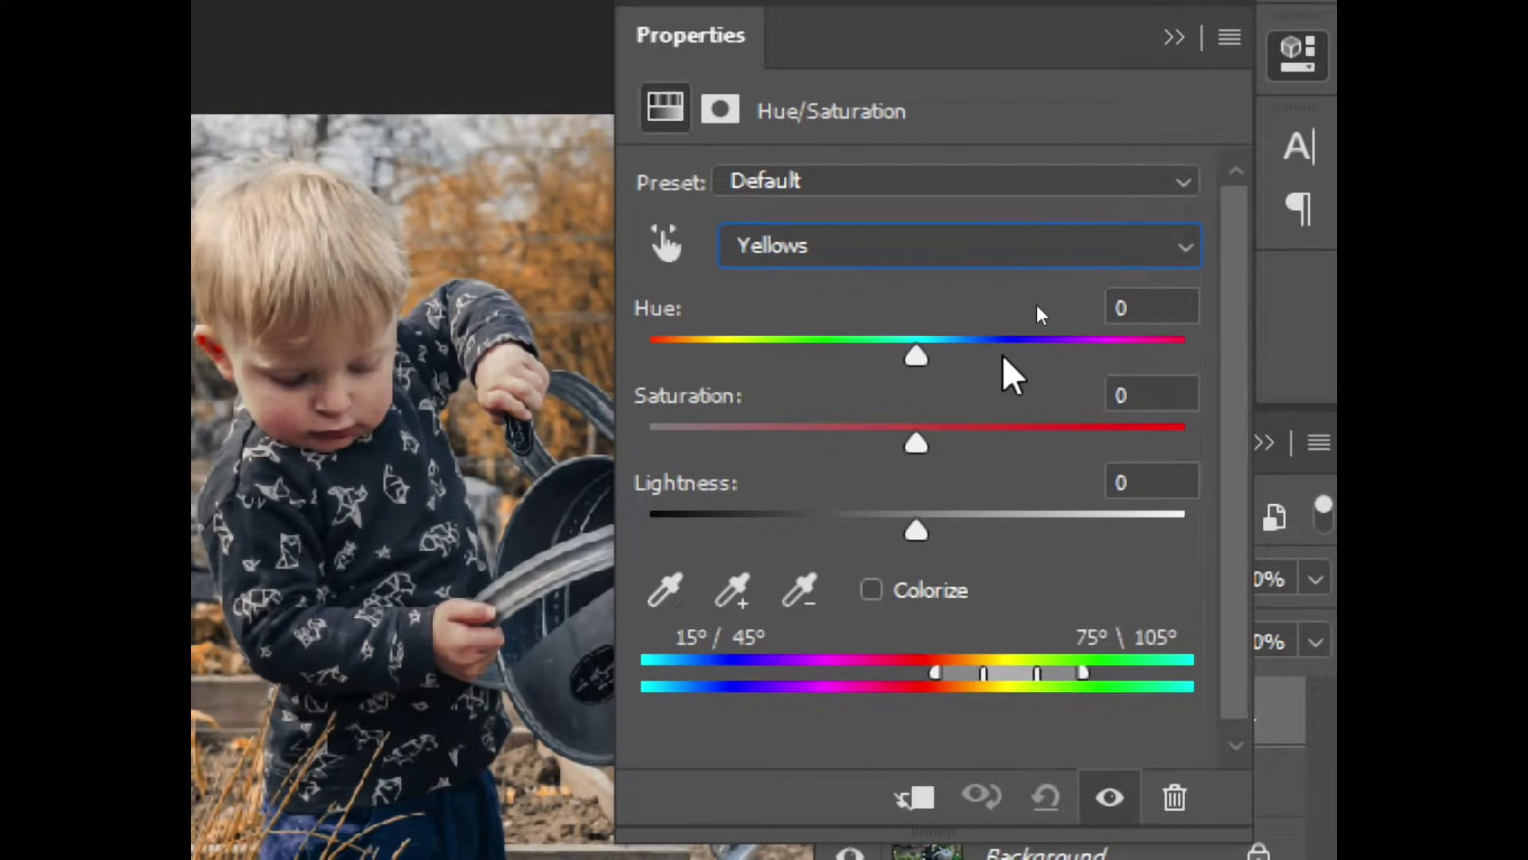
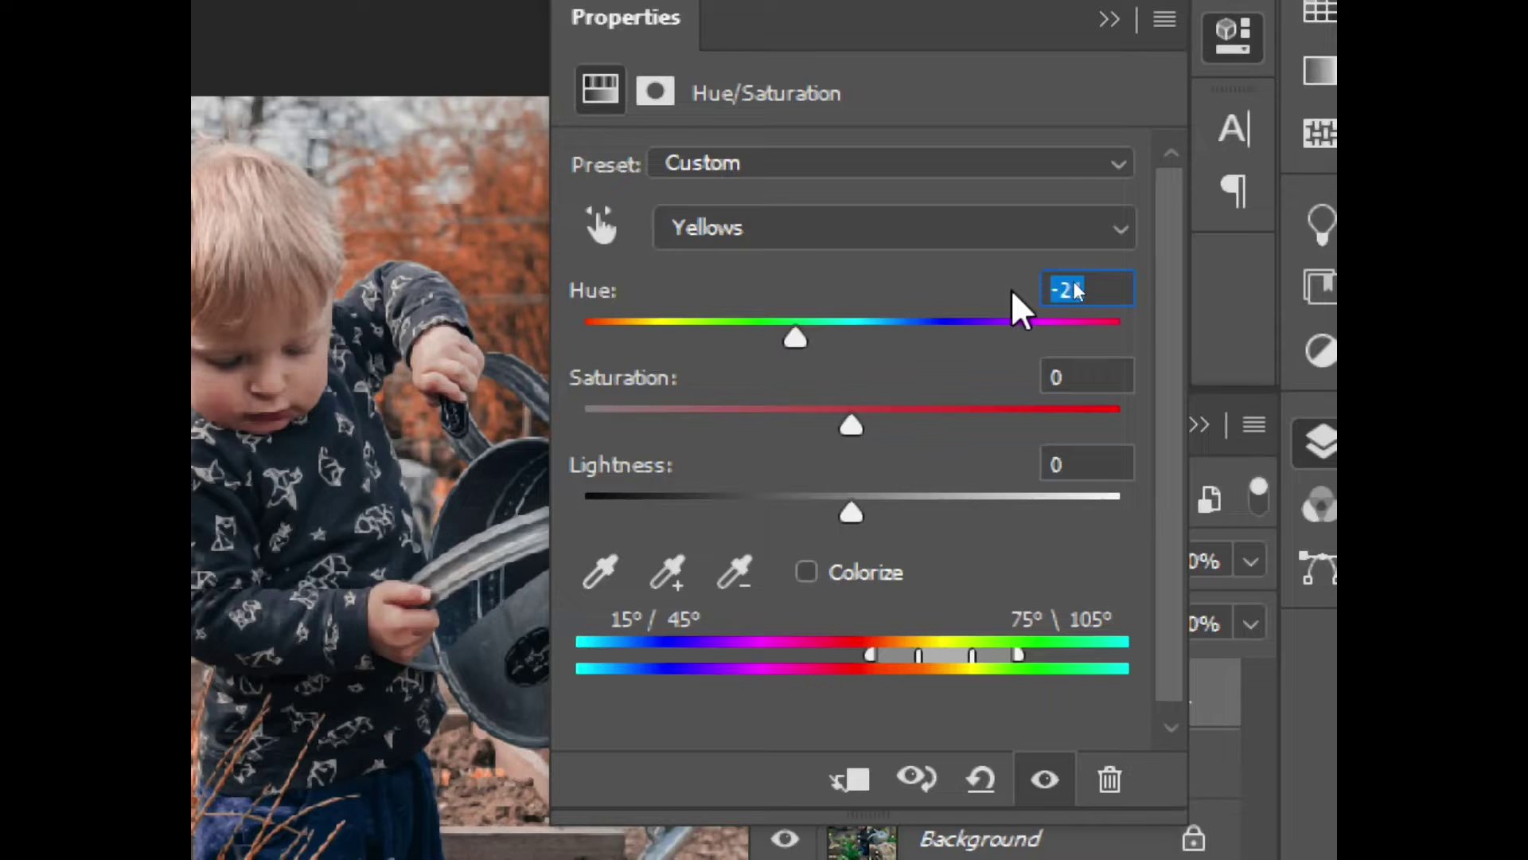
{"action": "key", "text": "super+-"}
{"action": "left_click_drag", "start_coordinate": [1000, 357], "coordinate": [1125, 155]}
{"action": "left_click", "coordinate": [1125, 156]}
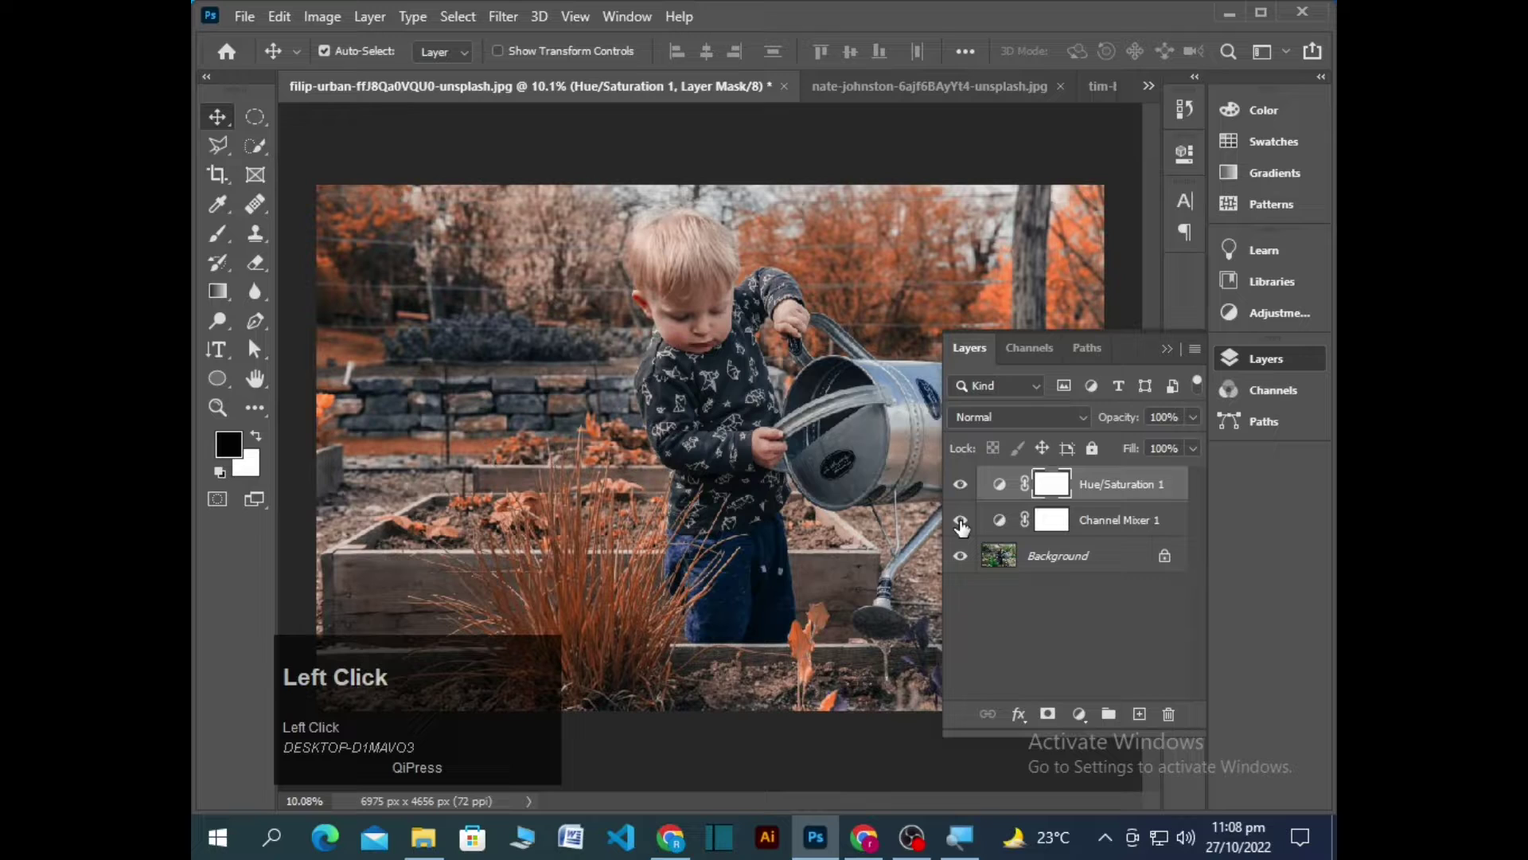
Copy both adjustment layers onto the hillside house photo
{"action": "left_click", "coordinate": [1080, 521]}
{"action": "left_click", "coordinate": [1106, 530]}
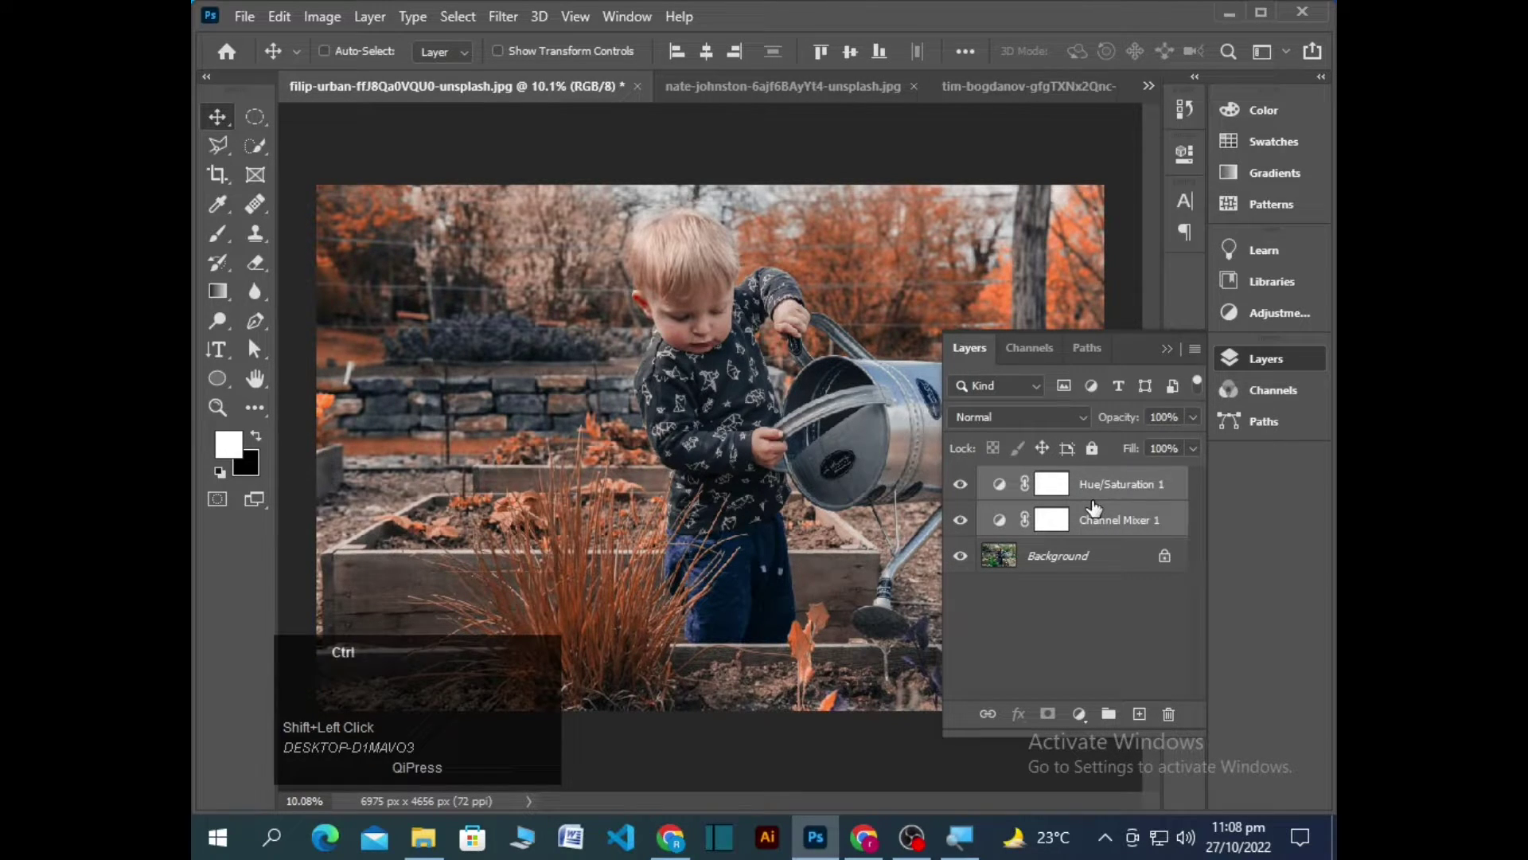
{"action": "key", "text": "ctrl+c"}
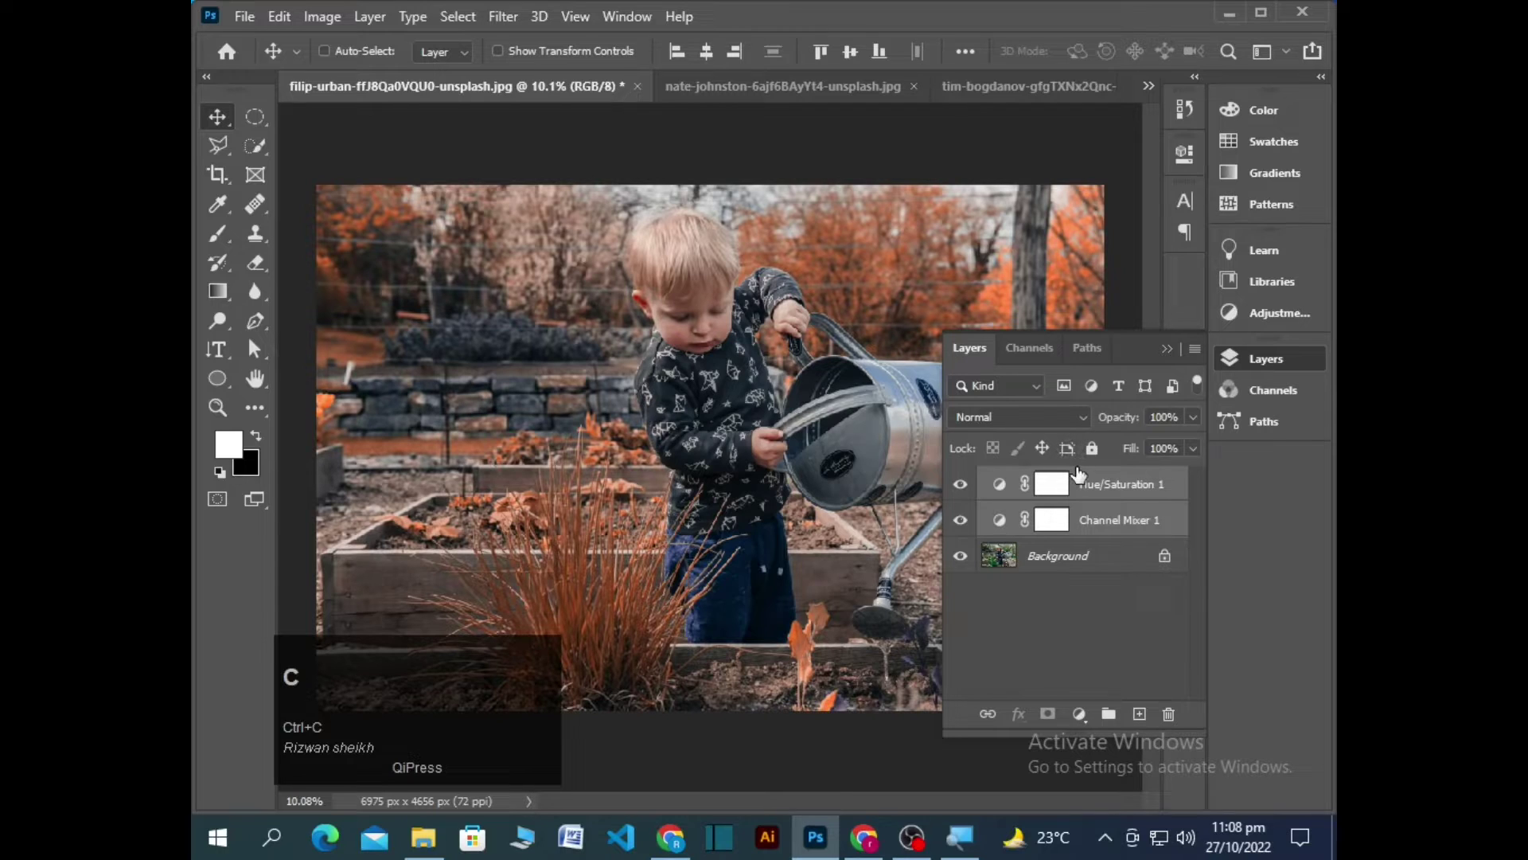
{"action": "double_click", "coordinate": [761, 89]}
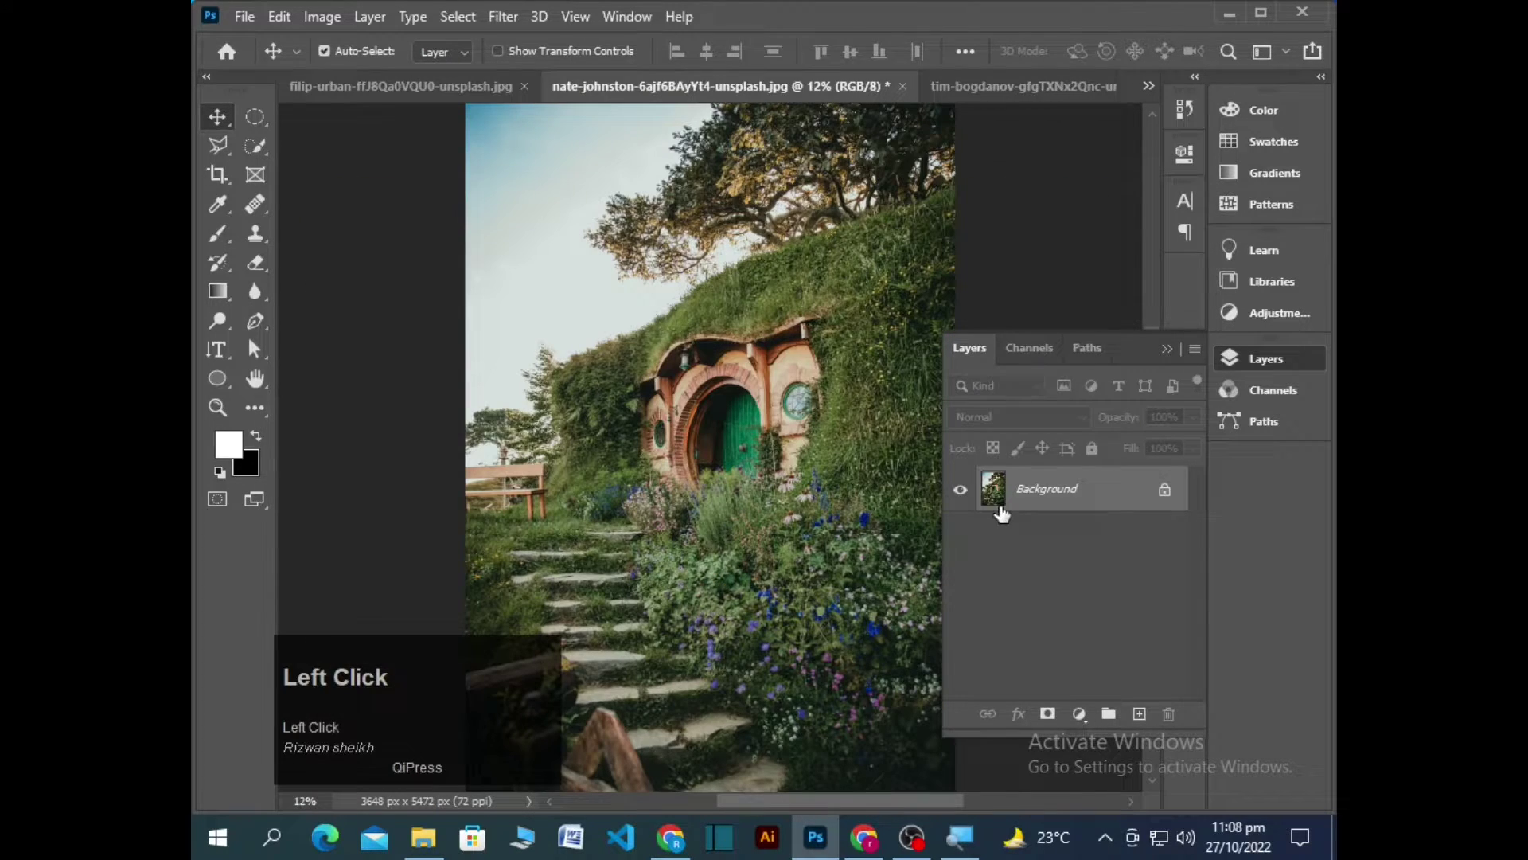
{"action": "key", "text": "ctrl+v"}
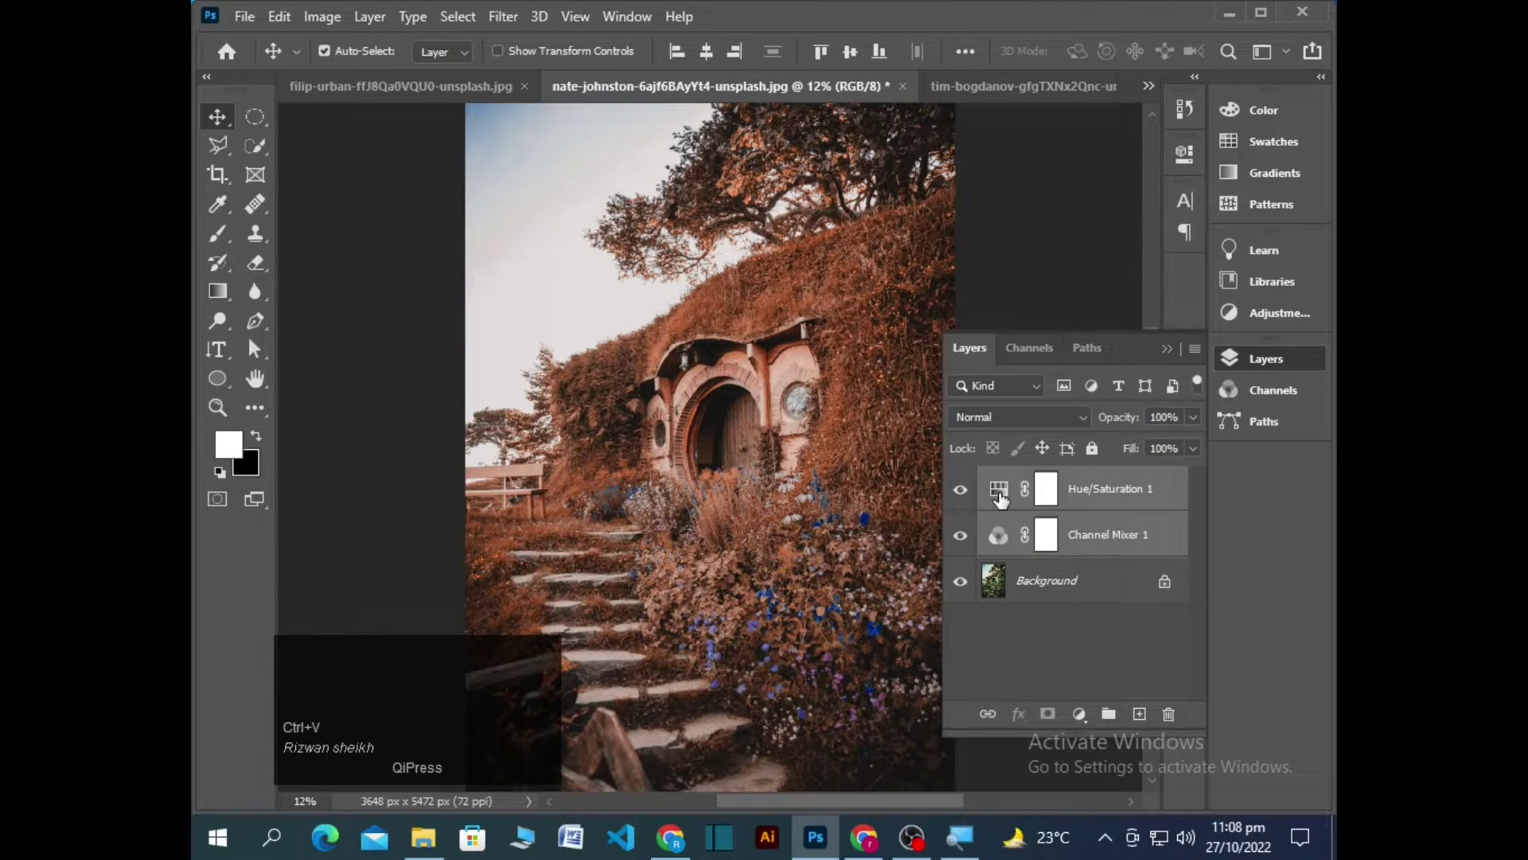
Push the house photo's Hue/Saturation Master hue toward red with lower saturation and lightness
{"action": "left_click", "coordinate": [1004, 500]}
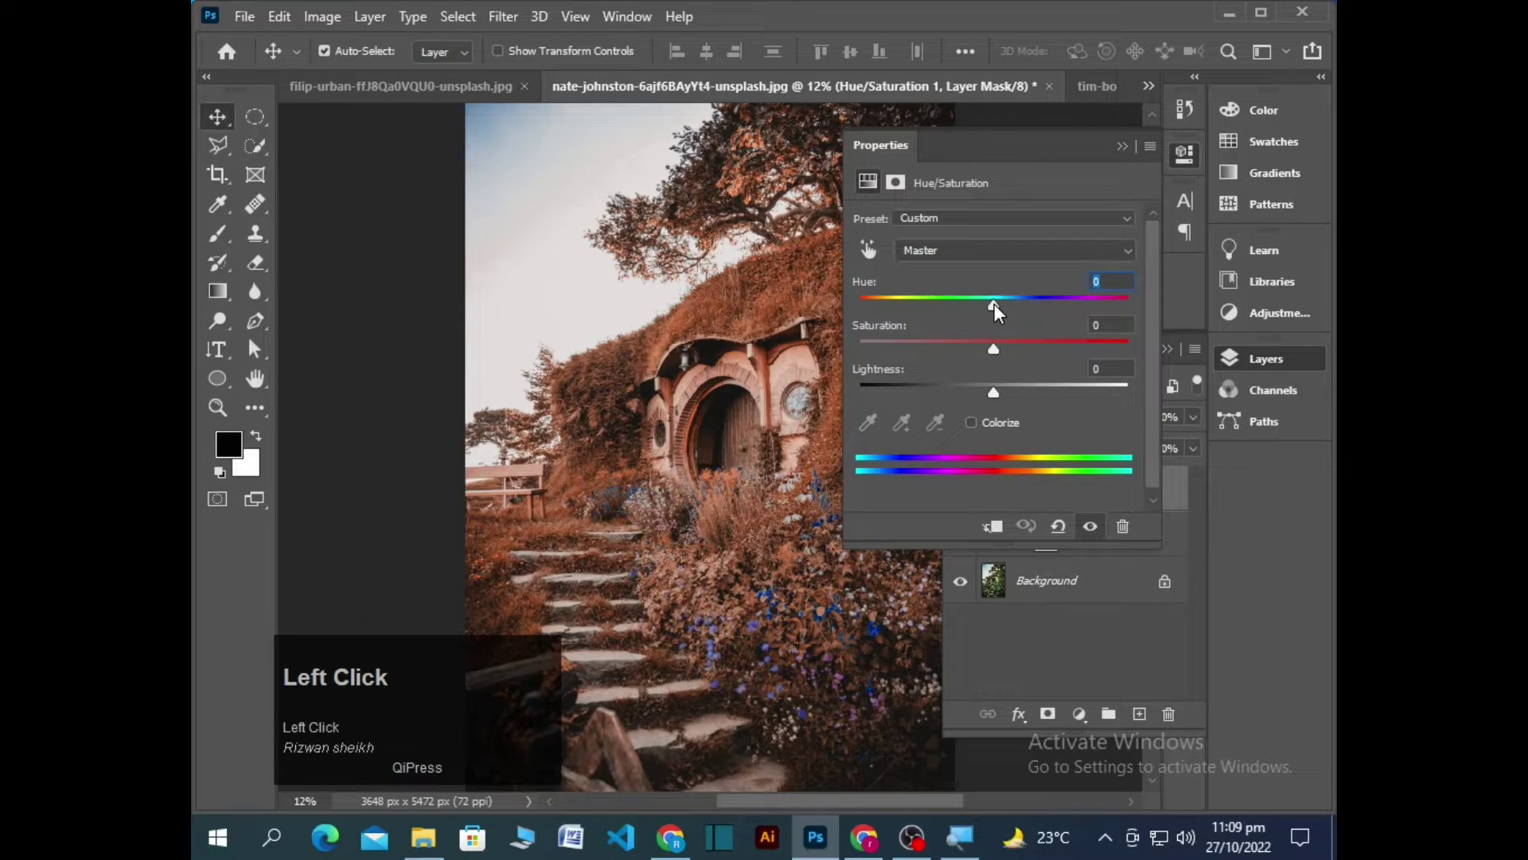
{"action": "left_click", "coordinate": [1001, 312]}
{"action": "left_click_drag", "start_coordinate": [996, 312], "coordinate": [1003, 402]}
{"action": "left_click", "coordinate": [1009, 400]}
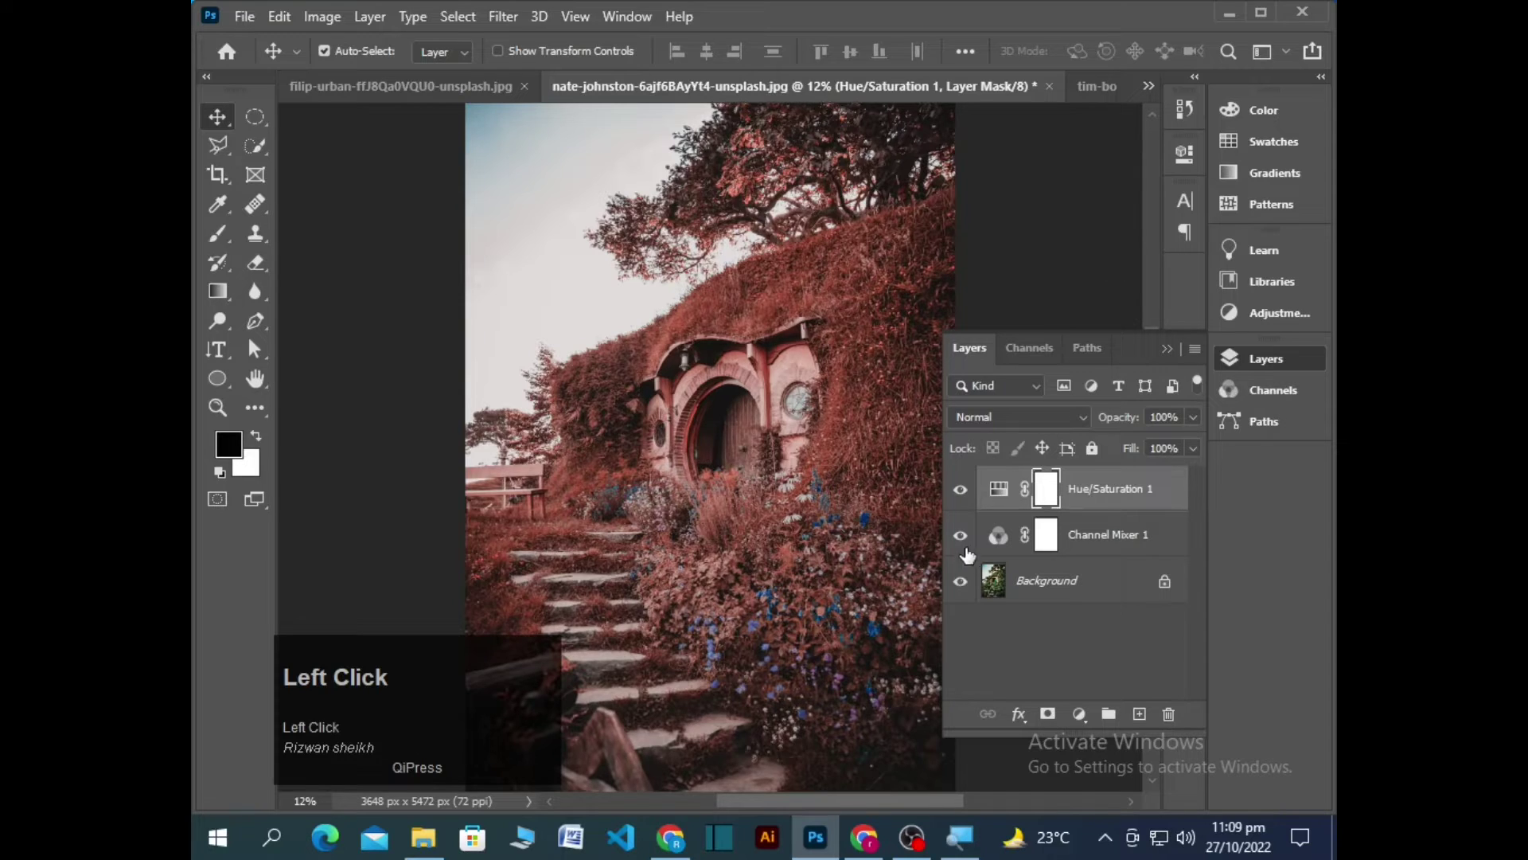
Paste both adjustment layers onto the forest bridge photo and lower master hue, saturation and lightness for crimson foliage
{"action": "left_click", "coordinate": [966, 591]}
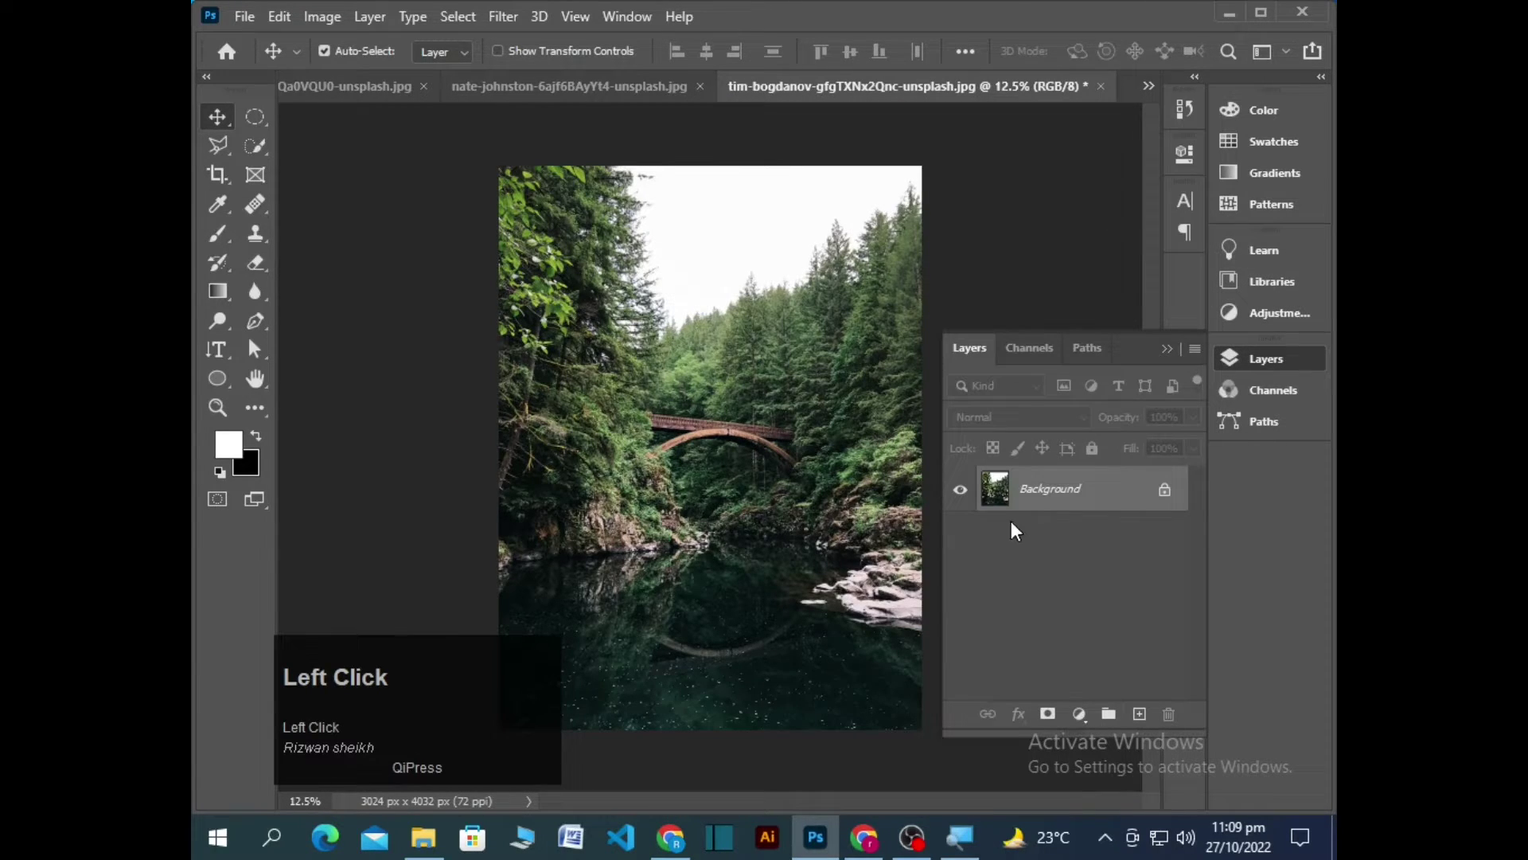
{"action": "key", "text": "ctrl+v"}
{"action": "left_click_drag", "start_coordinate": [1000, 503], "coordinate": [1122, 154]}
{"action": "left_click", "coordinate": [963, 591]}
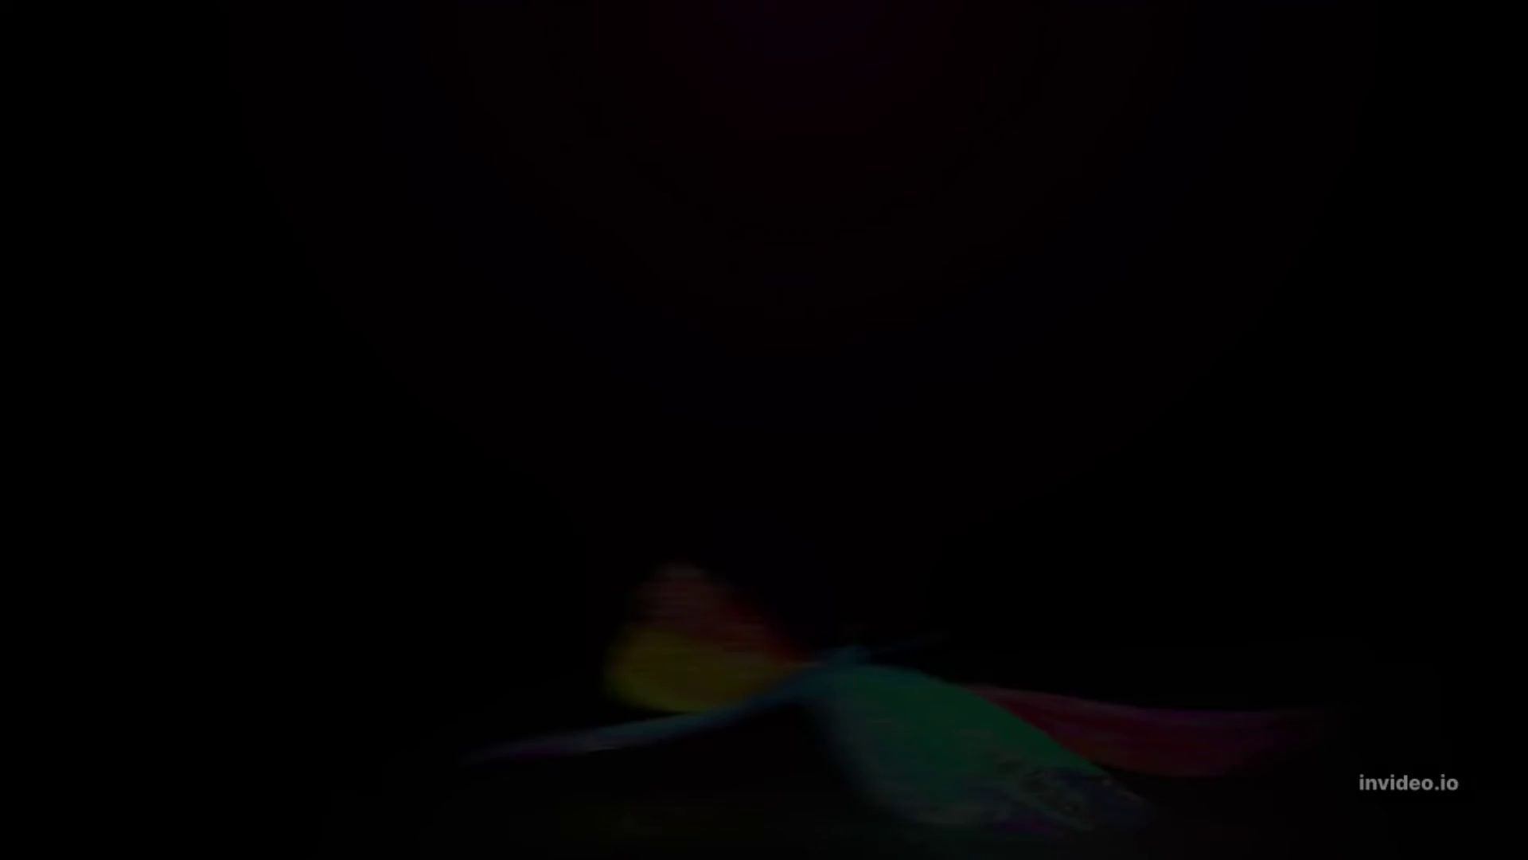